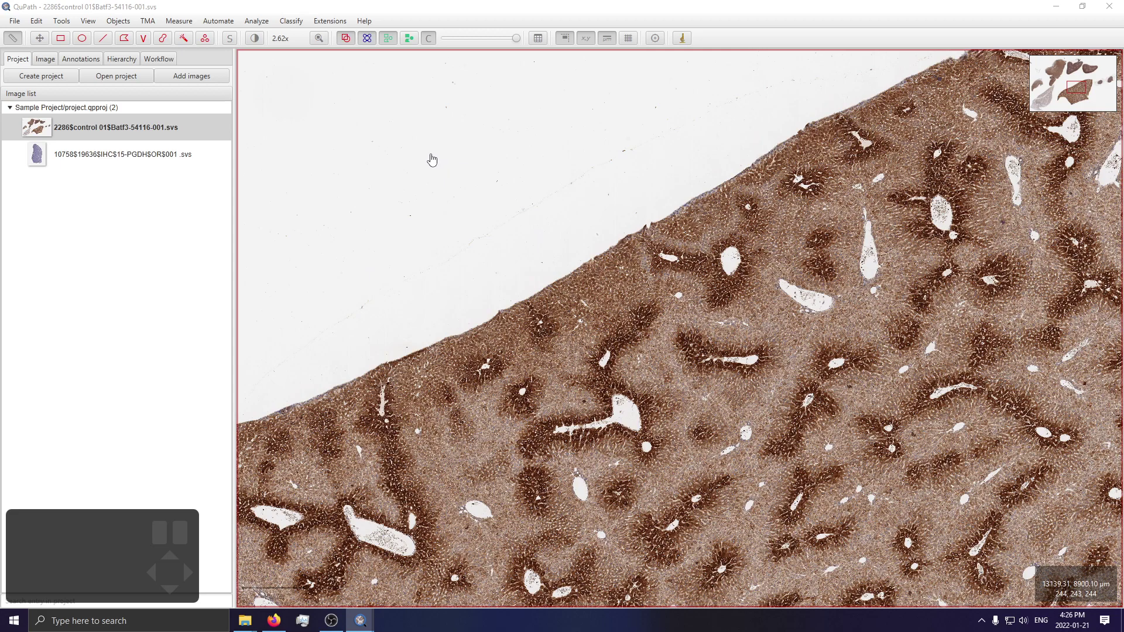
# Step: Zoom out to about 0.8x and pan from the liver piece over to the purple lymph-node and muscle sections
pyautogui.click(430, 158)
pyautogui.moveTo(432, 157); pyautogui.dragTo(390, 147)
pyautogui.moveTo(365, 157); pyautogui.dragTo(403, 56)
pyautogui.scroll(3)
pyautogui.scroll(-3)
pyautogui.moveTo(462, 133); pyautogui.dragTo(593, 155)
pyautogui.press('ctrl+s')
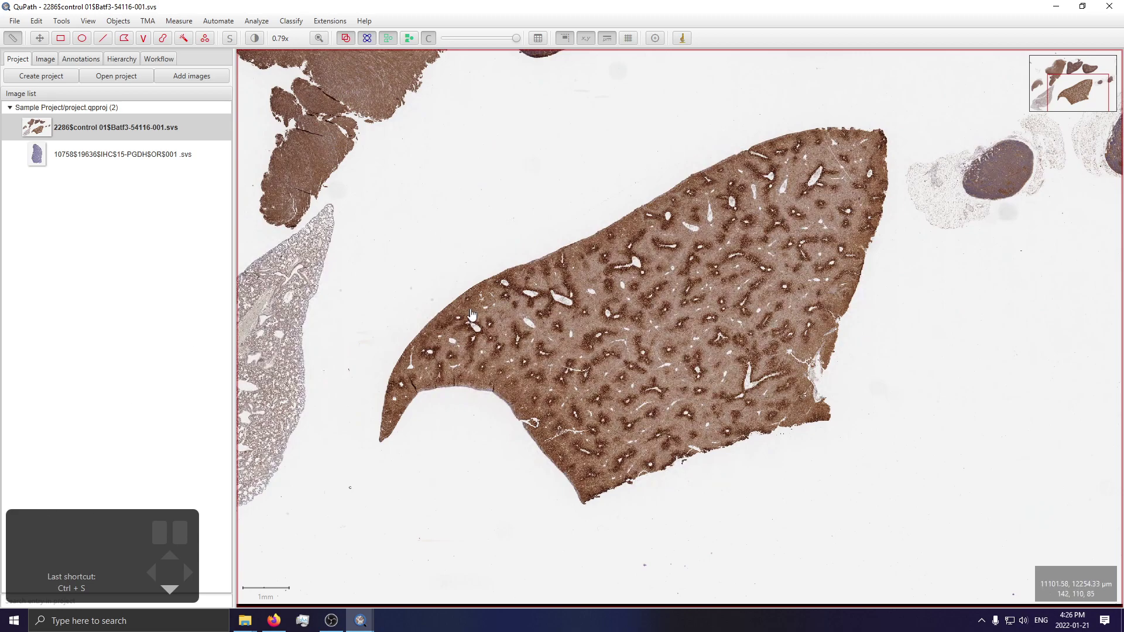
pyautogui.moveTo(717, 200); pyautogui.dragTo(1010, 340)
pyautogui.moveTo(896, 164); pyautogui.dragTo(780, 335)
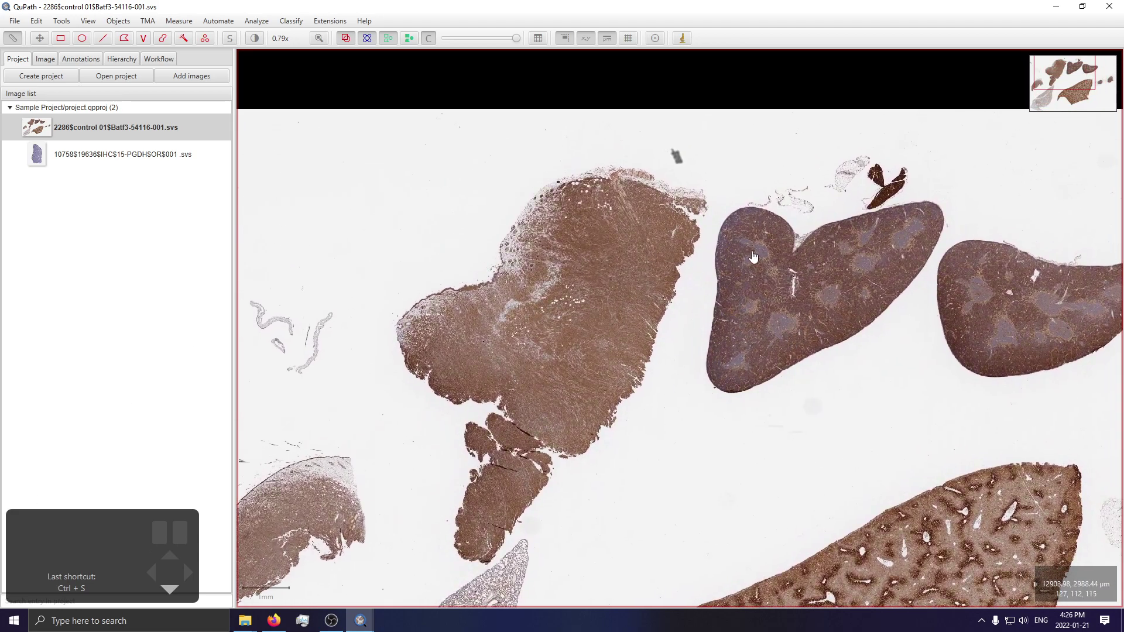
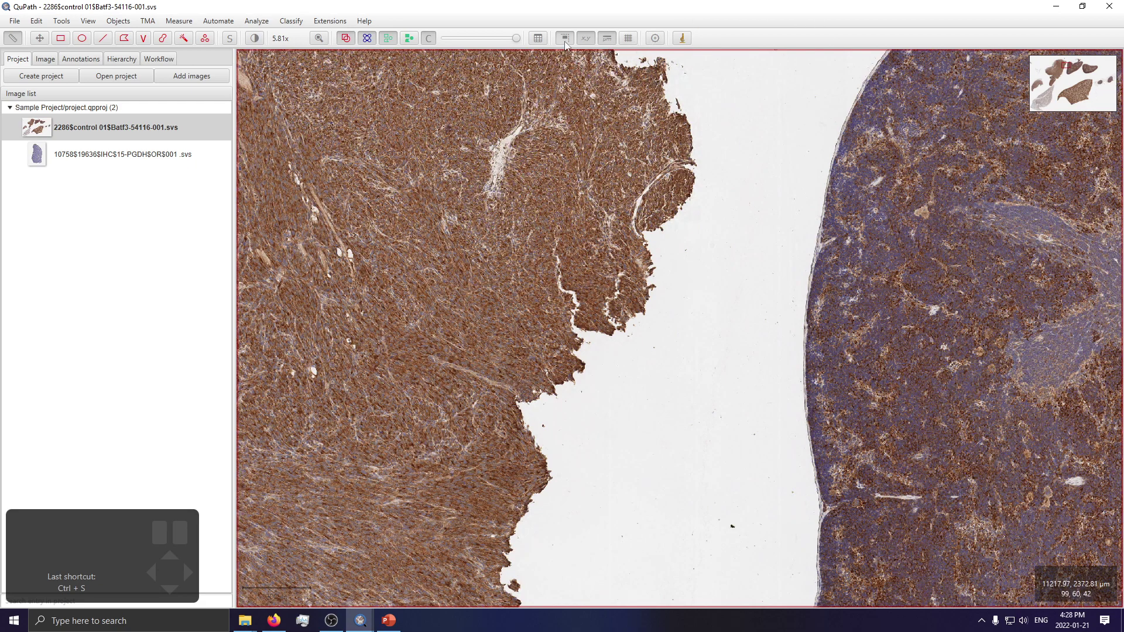
# Step: Shift the view along the brown tissue edge and hide the project/image-list panel
pyautogui.click(569, 43)
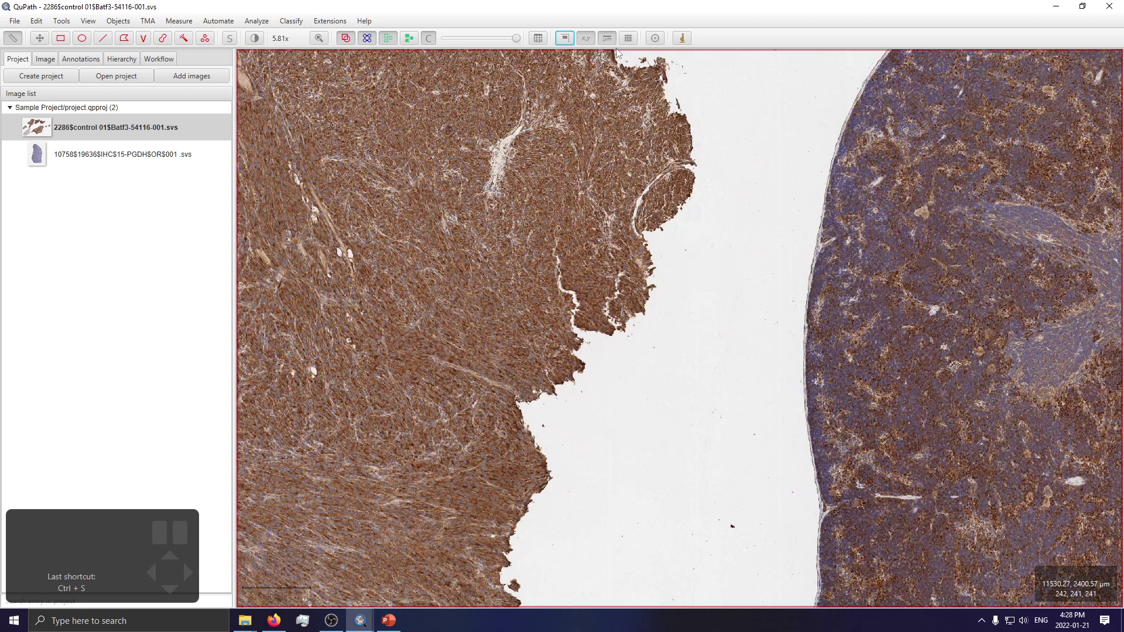
pyautogui.click(596, 42)
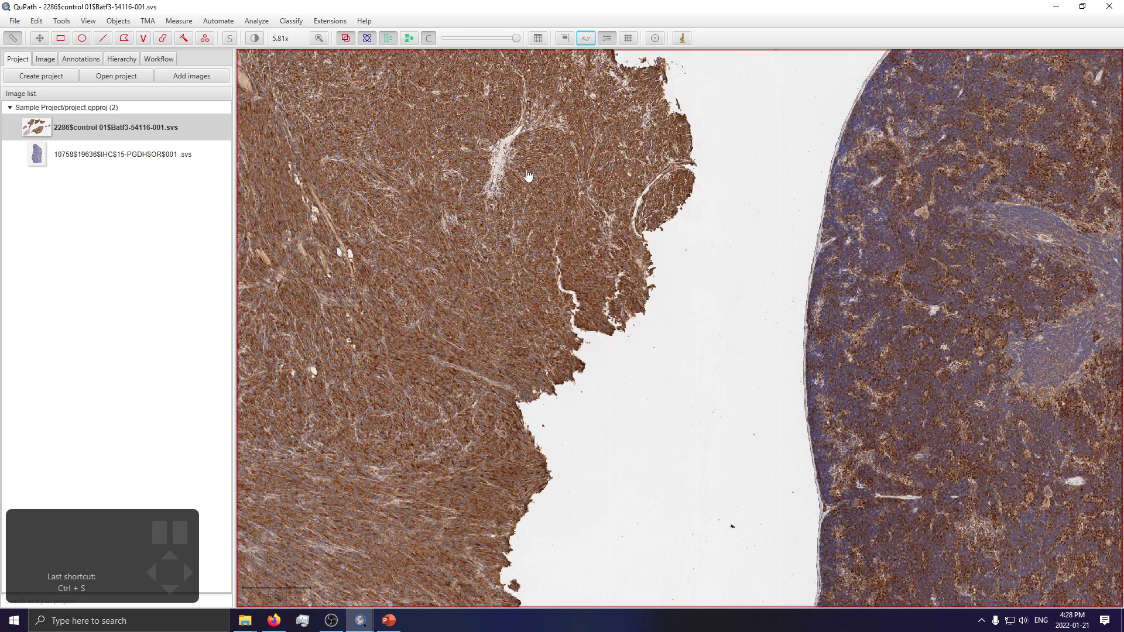
pyautogui.moveTo(454, 250); pyautogui.dragTo(609, 178)
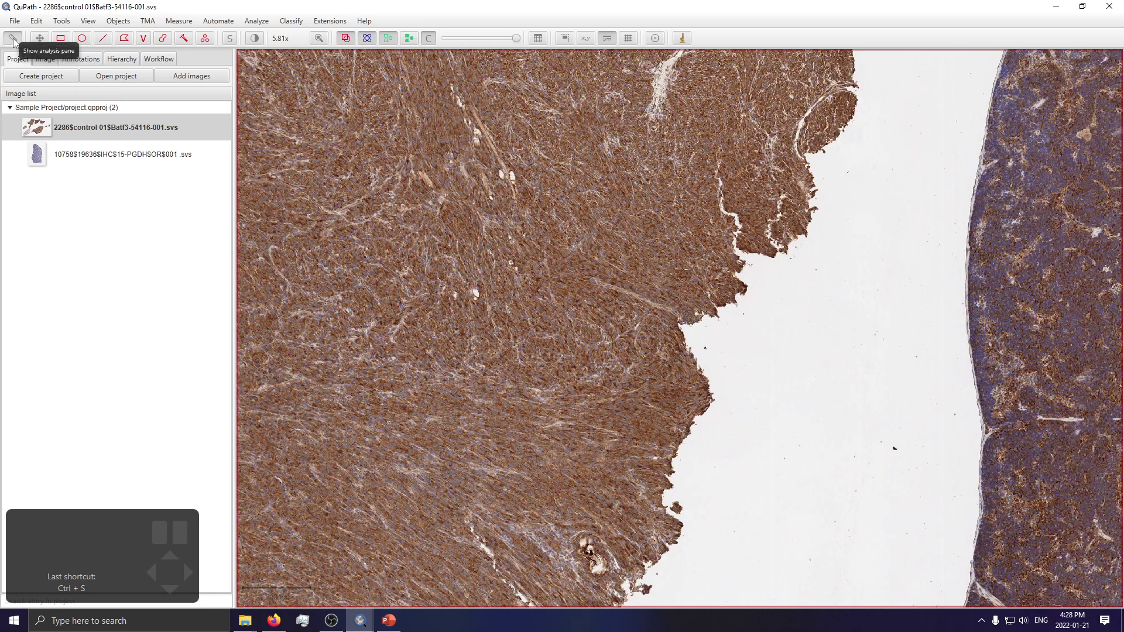
pyautogui.click(18, 42)
# Step: Zoom to about 63x on the vessels and cells near the skin surface
pyautogui.moveTo(702, 403); pyautogui.dragTo(990, 400)
pyautogui.scroll(-3)
pyautogui.moveTo(529, 379); pyautogui.dragTo(910, 209)
pyautogui.moveTo(511, 298); pyautogui.dragTo(732, 389)
pyautogui.scroll(-3)
pyautogui.scroll(3)
pyautogui.moveTo(655, 262); pyautogui.dragTo(660, 362)
pyautogui.scroll(3)
pyautogui.click(36, 26)
pyautogui.scroll(3)
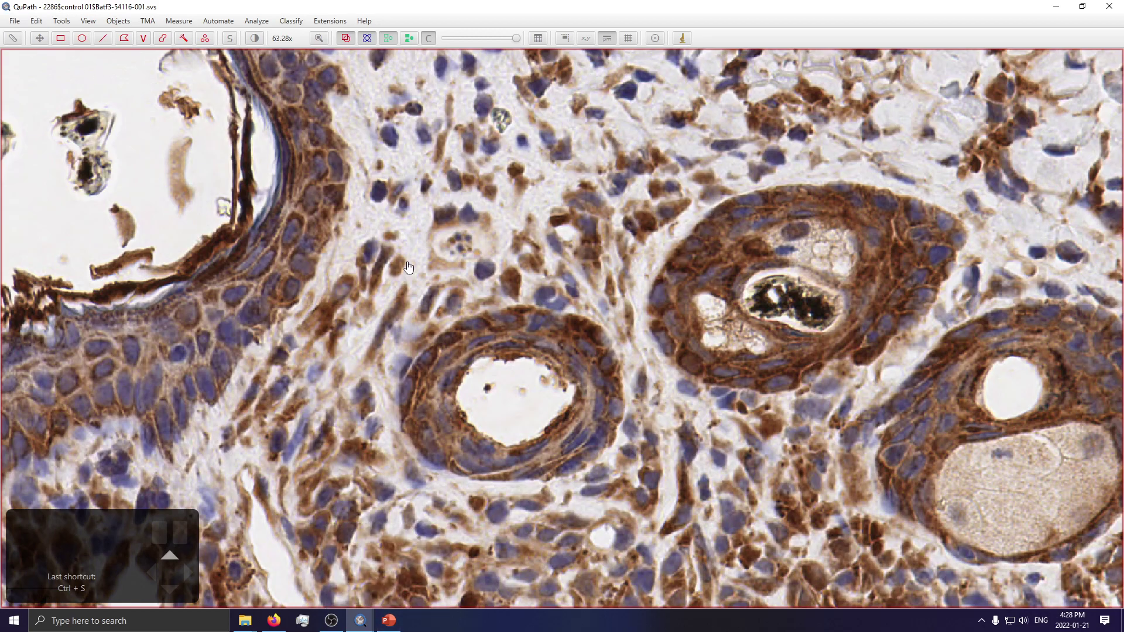
pyautogui.moveTo(468, 201); pyautogui.dragTo(509, 289)
# Step: Paste the high-magnification vessels-and-cells screenshot onto slide 2
pyautogui.scroll(3)
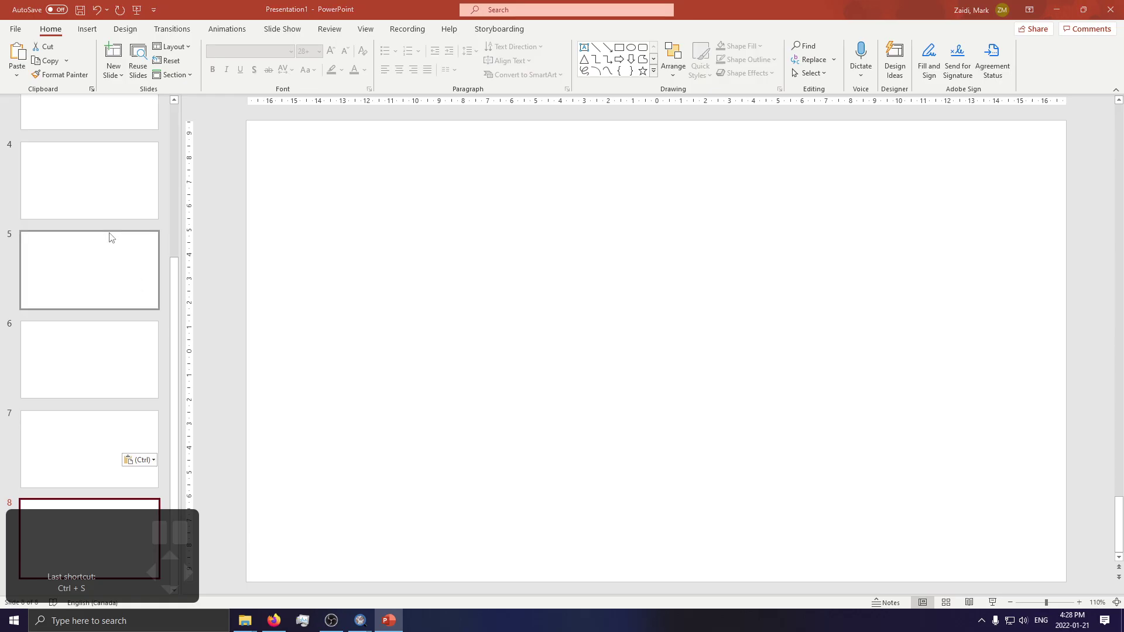
# Step: Return to the QuPath viewer and zoom out from the cell close-up across the skin tissue
pyautogui.click(37, 25)
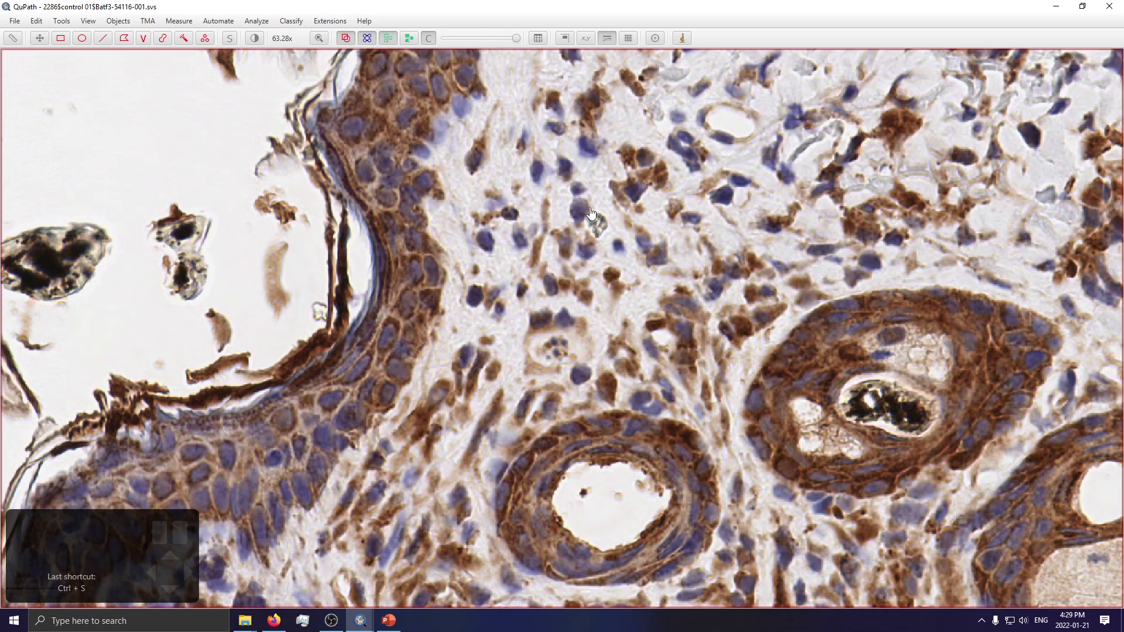
pyautogui.scroll(-3)
pyautogui.scroll(-3)
pyautogui.moveTo(764, 219); pyautogui.dragTo(749, 100)
pyautogui.scroll(-3)
pyautogui.moveTo(542, 308); pyautogui.dragTo(564, 171)
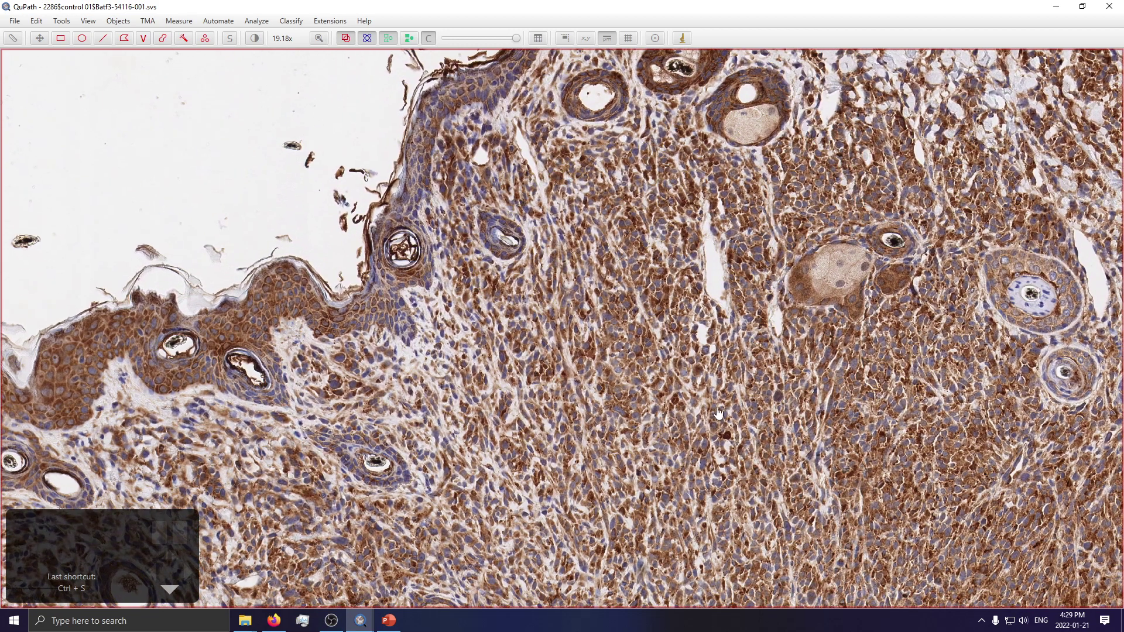
# Step: Frame the skin edge with its hair follicles at about 8.65x and pick the Rectangle tool
pyautogui.scroll(-3)
pyautogui.moveTo(522, 221); pyautogui.dragTo(395, 432)
pyautogui.moveTo(418, 192); pyautogui.dragTo(373, 319)
pyautogui.scroll(-3)
pyautogui.click(66, 39)
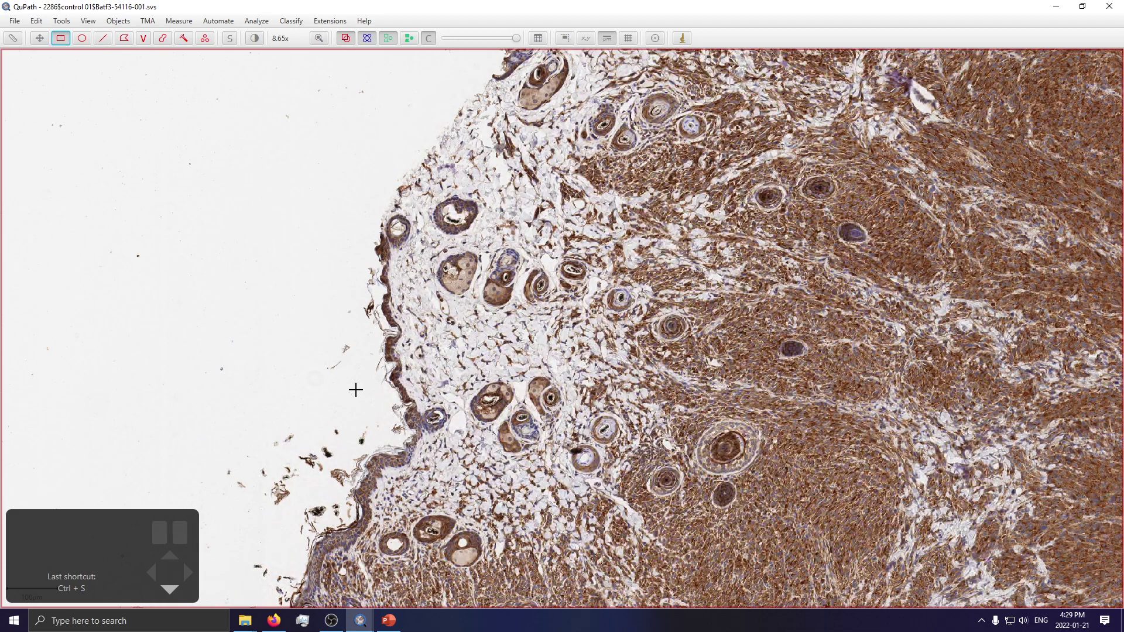
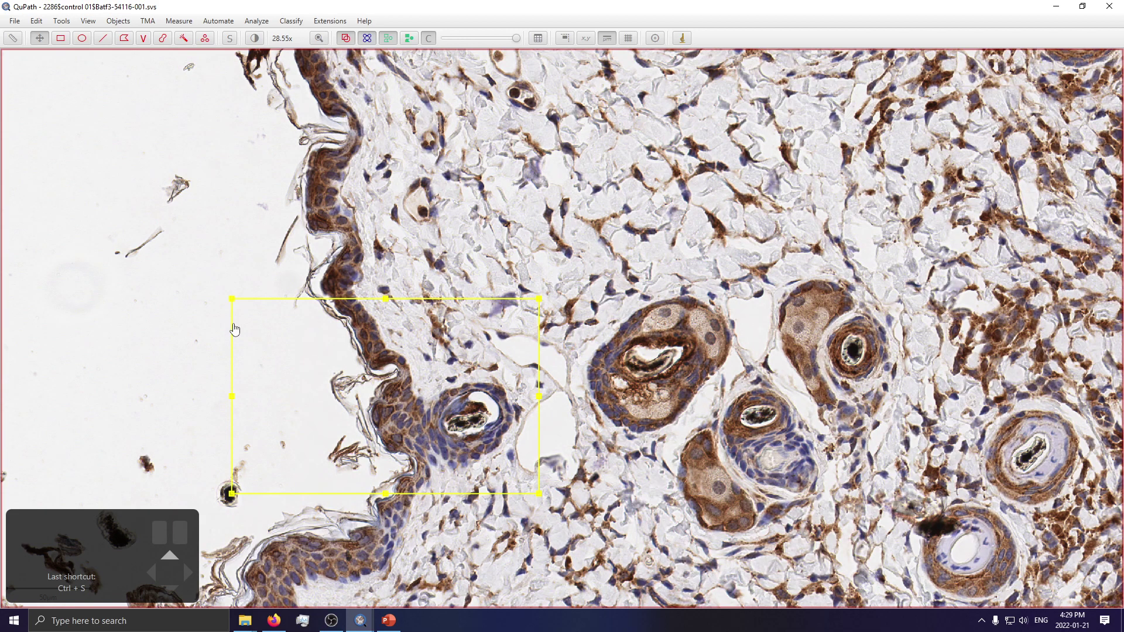
# Step: Center the rectangle annotation and zoom in until individual skin cells are visible
pyautogui.moveTo(170, 308); pyautogui.dragTo(276, 303)
pyautogui.scroll(3)
pyautogui.scroll(3)
pyautogui.click(274, 27)
pyautogui.scroll(3)
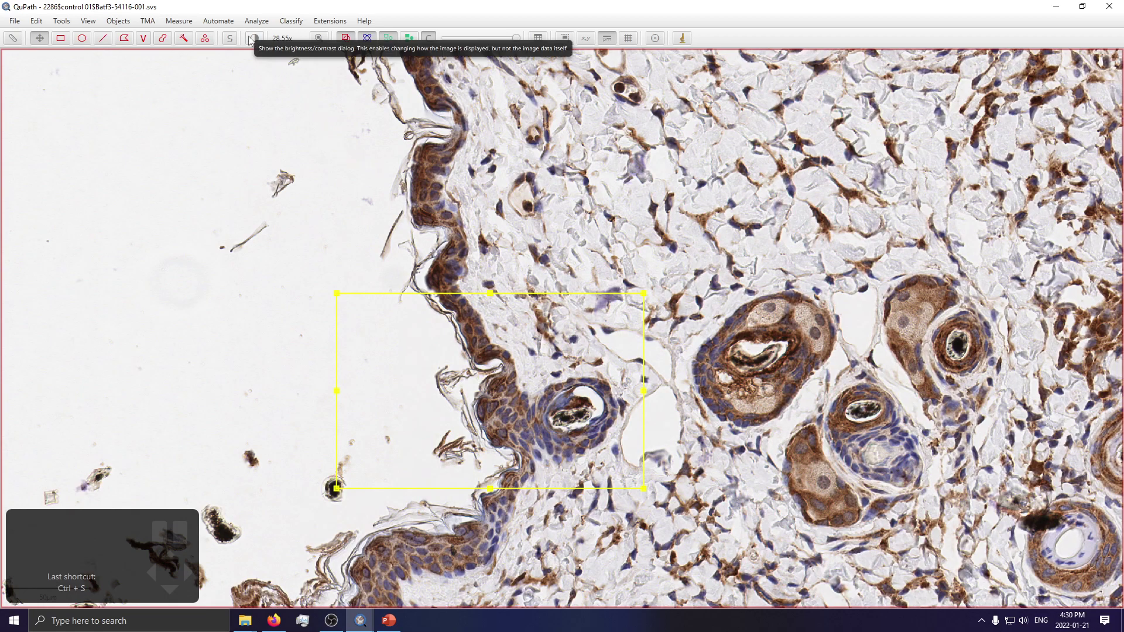
# Step: Bring up Brightness & contrast and show only the DAB stain while zooming over the tissue
pyautogui.scroll(-3)
pyautogui.click(255, 39)
pyautogui.scroll(-3)
pyautogui.scroll(-3)
pyautogui.scroll(-3)
pyautogui.scroll(-3)
pyautogui.scroll(3)
pyautogui.scroll(3)
pyautogui.scroll(3)
pyautogui.scroll(-3)
# Step: Pan the DAB-only view across other tissue areas and toggle back to Original colours
pyautogui.moveTo(966, 298); pyautogui.dragTo(714, 368)
pyautogui.scroll(-3)
pyautogui.scroll(3)
pyautogui.moveTo(901, 243); pyautogui.dragTo(447, 382)
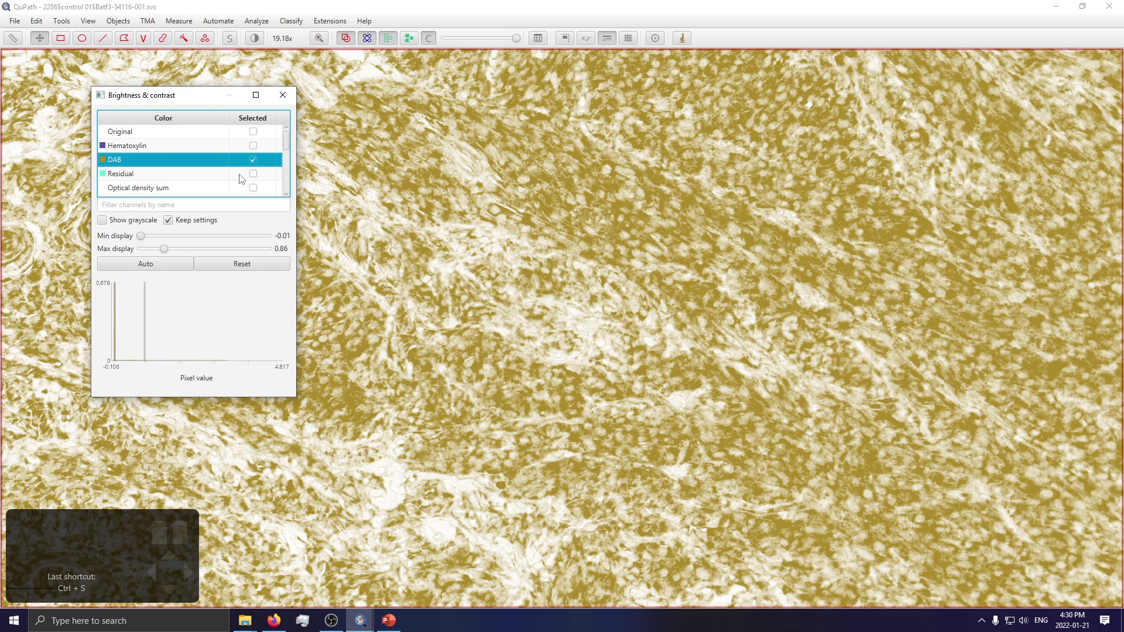
pyautogui.scroll(-3)
pyautogui.moveTo(653, 318); pyautogui.dragTo(887, 368)
pyautogui.scroll(-3)
pyautogui.scroll(3)
pyautogui.scroll(3)
pyautogui.moveTo(512, 351); pyautogui.dragTo(621, 298)
pyautogui.scroll(3)
pyautogui.moveTo(938, 297); pyautogui.dragTo(791, 305)
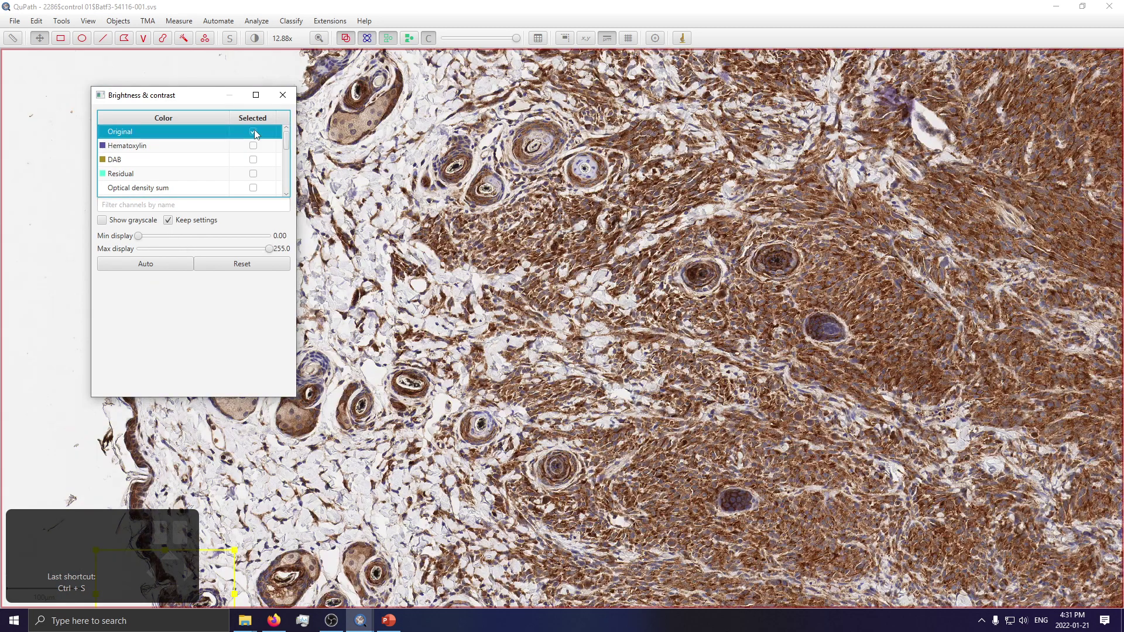
# Step: Move to a different tissue piece and return the display to DAB only
pyautogui.scroll(-3)
pyautogui.moveTo(981, 318); pyautogui.dragTo(706, 193)
pyautogui.moveTo(894, 239); pyautogui.dragTo(576, 105)
pyautogui.scroll(3)
pyautogui.scroll(3)
pyautogui.click(670, 416)
pyautogui.moveTo(573, 247); pyautogui.dragTo(710, 377)
pyautogui.click(39, 26)
# Step: Copy a full screenshot of the DAB-only liver view to the clipboard via Edit
pyautogui.scroll(3)
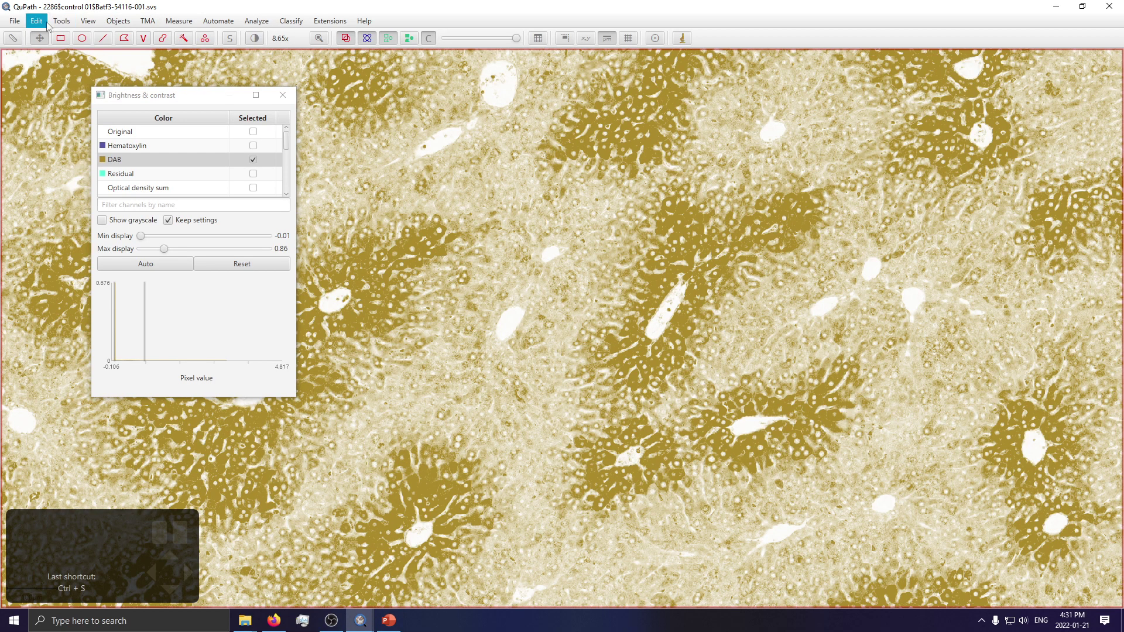
pyautogui.click(51, 25)
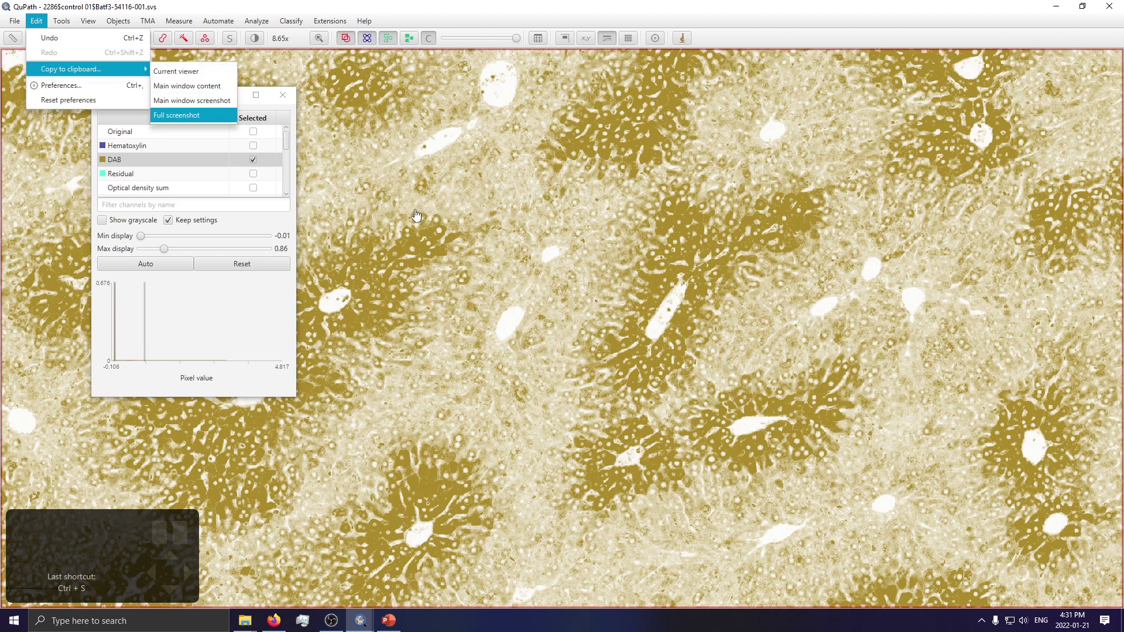
# Step: Pan the DAB-only view and switch the display back to Original stain colours
pyautogui.moveTo(442, 341); pyautogui.dragTo(679, 262)
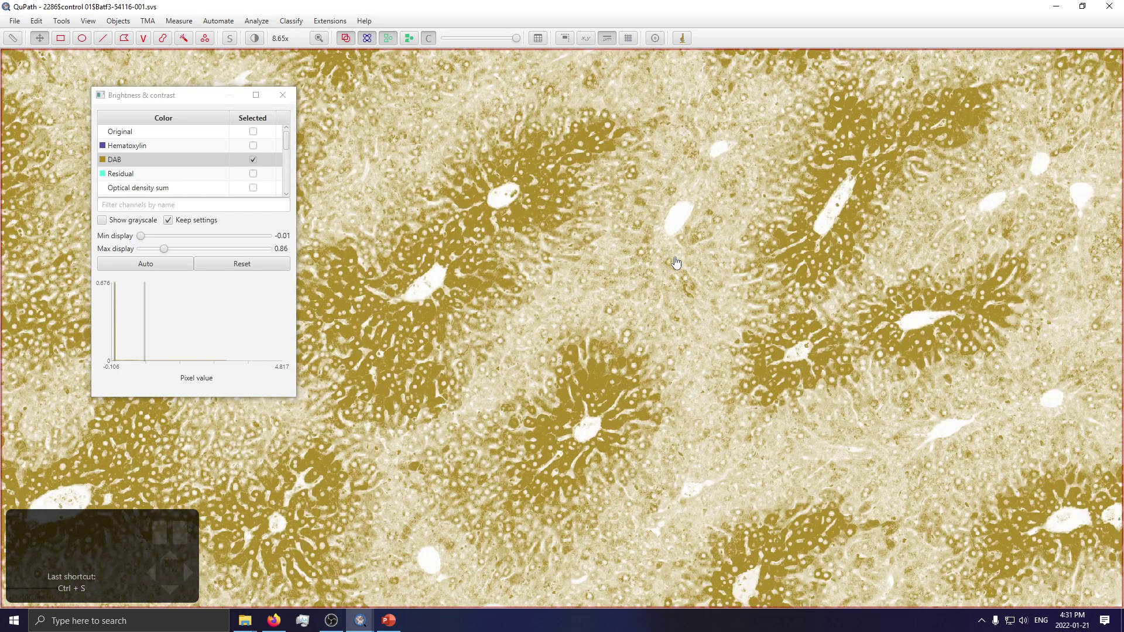
pyautogui.scroll(-3)
pyautogui.scroll(-3)
pyautogui.scroll(-3)
pyautogui.moveTo(421, 165); pyautogui.dragTo(560, 301)
pyautogui.scroll(3)
pyautogui.scroll(3)
pyautogui.moveTo(814, 326); pyautogui.dragTo(513, 449)
pyautogui.scroll(3)
pyautogui.click(87, 44)
pyautogui.scroll(3)
pyautogui.moveTo(409, 244); pyautogui.dragTo(565, 427)
pyautogui.scroll(3)
pyautogui.scroll(3)
# Step: Change options in Brightness & contrast while panning the original-colour tissue
pyautogui.click(60, 41)
pyautogui.scroll(3)
pyautogui.moveTo(765, 196); pyautogui.dragTo(566, 298)
pyautogui.scroll(3)
pyautogui.click(166, 44)
pyautogui.scroll(3)
pyautogui.scroll(3)
pyautogui.moveTo(649, 390); pyautogui.dragTo(753, 454)
pyautogui.scroll(3)
pyautogui.scroll(3)
pyautogui.click(196, 41)
pyautogui.scroll(3)
pyautogui.scroll(-3)
pyautogui.scroll(-3)
pyautogui.scroll(-3)
pyautogui.scroll(3)
pyautogui.moveTo(572, 404); pyautogui.dragTo(584, 399)
# Step: Zoom out to the whole control slide and show the project's two-image list
pyautogui.scroll(3)
pyautogui.scroll(3)
pyautogui.scroll(3)
pyautogui.scroll(3)
pyautogui.scroll(3)
pyautogui.scroll(-3)
pyautogui.scroll(-3)
pyautogui.scroll(-3)
pyautogui.scroll(-3)
pyautogui.scroll(-3)
pyautogui.scroll(-3)
pyautogui.scroll(-3)
pyautogui.scroll(-3)
pyautogui.scroll(3)
pyautogui.scroll(-3)
pyautogui.scroll(3)
pyautogui.scroll(-3)
pyautogui.click(20, 41)
pyautogui.scroll(-3)
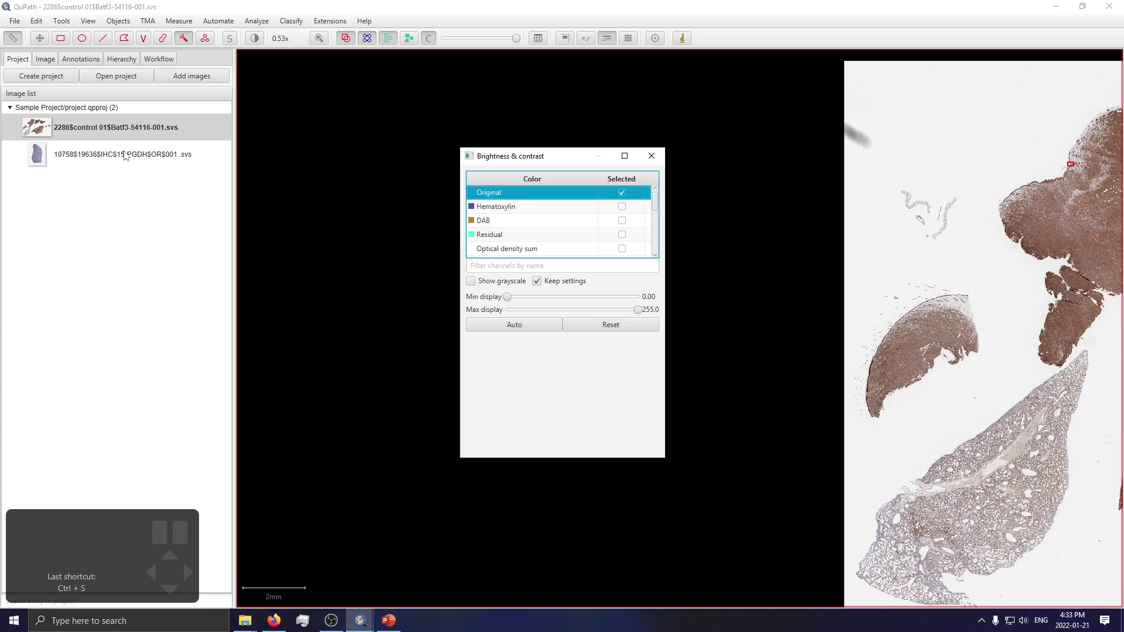
# Step: Open the second project image, the PGDH lymph-node slide, and zoom to about 4.8x on its follicles
pyautogui.doubleClick(129, 154)
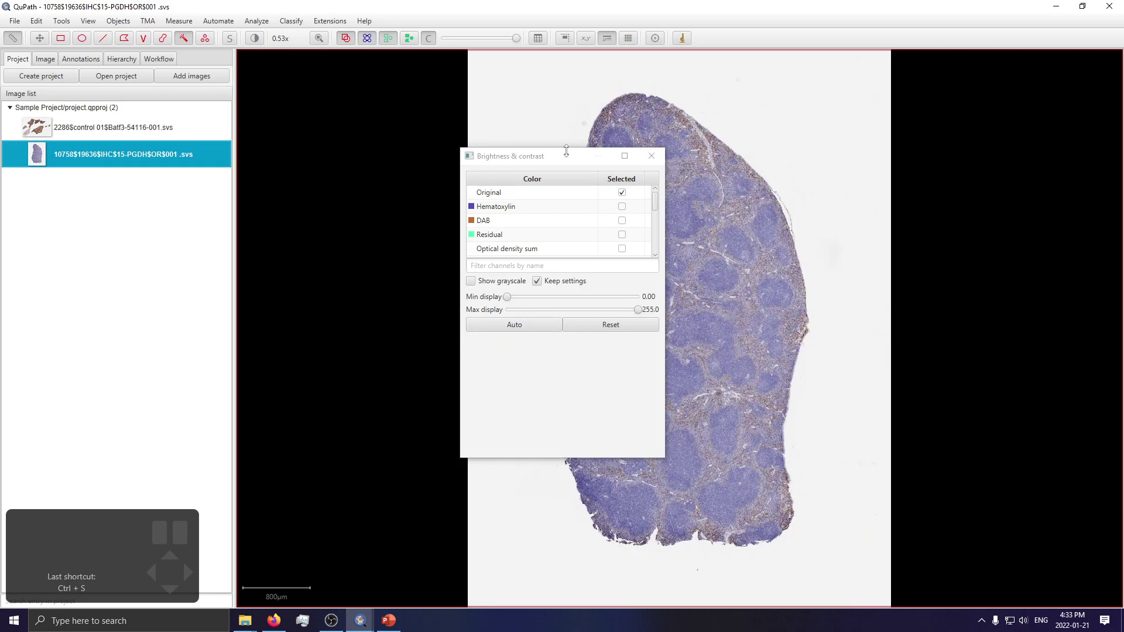
pyautogui.scroll(3)
pyautogui.scroll(-3)
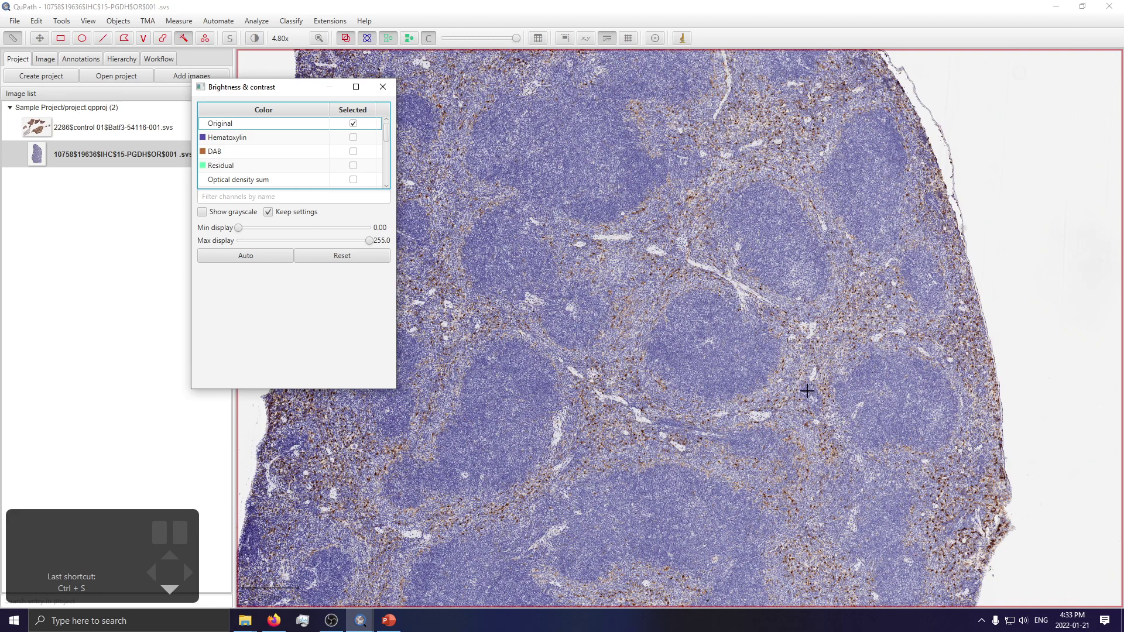